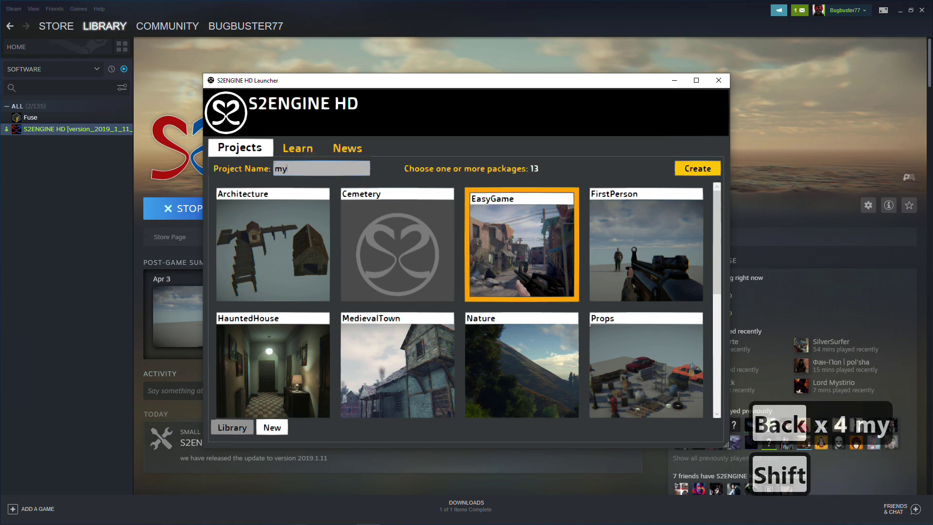
Name the new EasyGame project my_egp and proceed to choose its folder
text(egp)
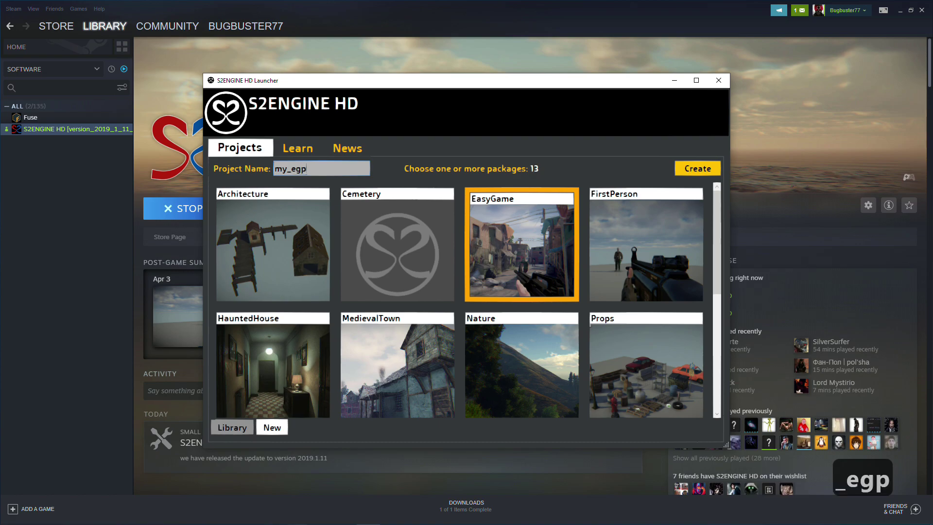